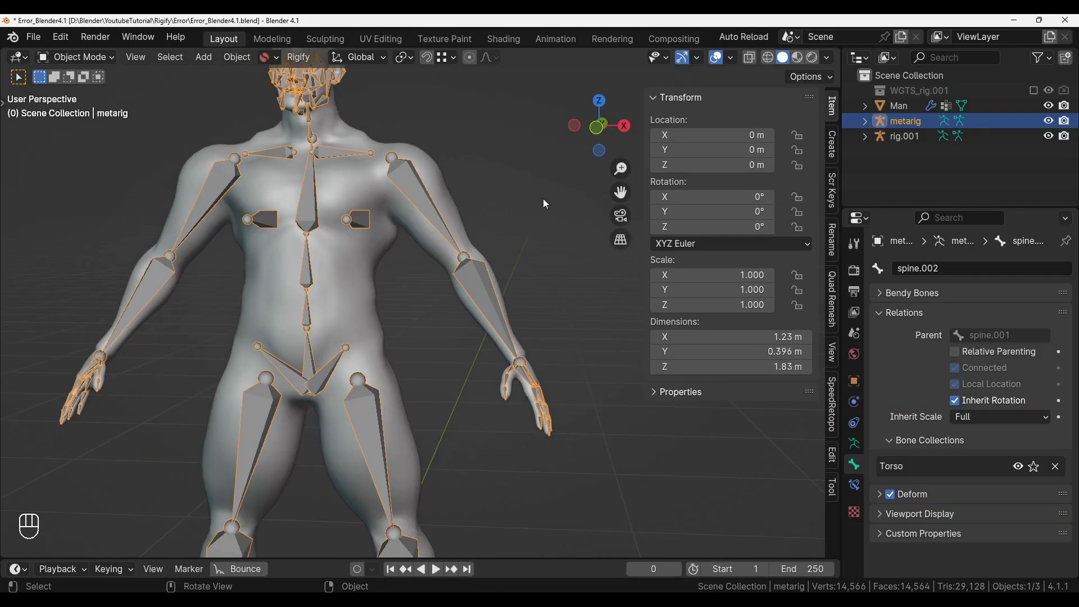
Re-generate the rig from the metarig's Rigify panel, surfacing the spine.004 disjoint-chain error.
click(861, 450)
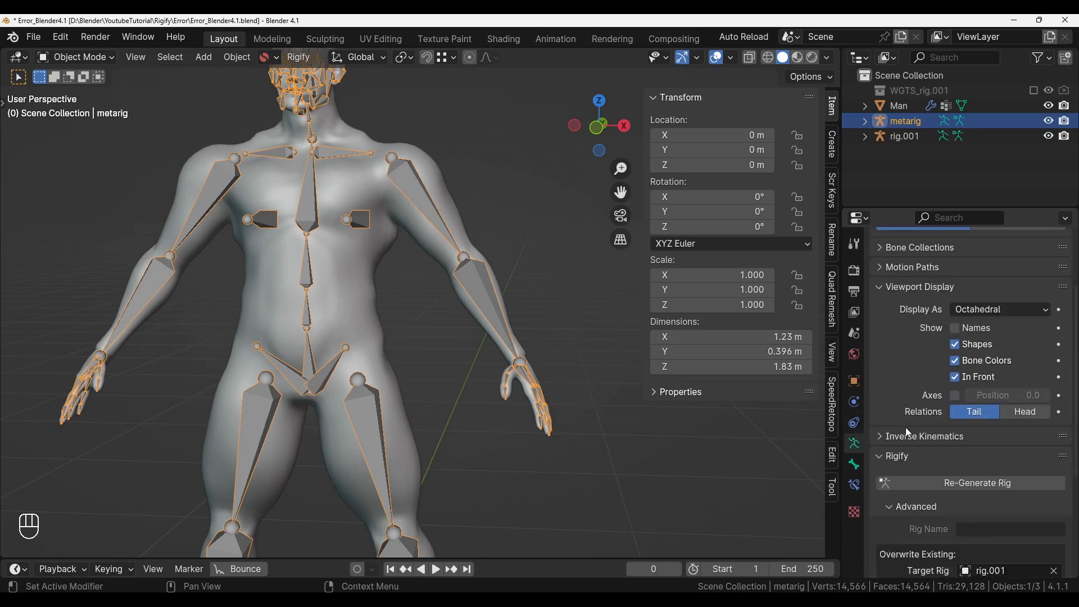
drag(924, 451, 572, 489)
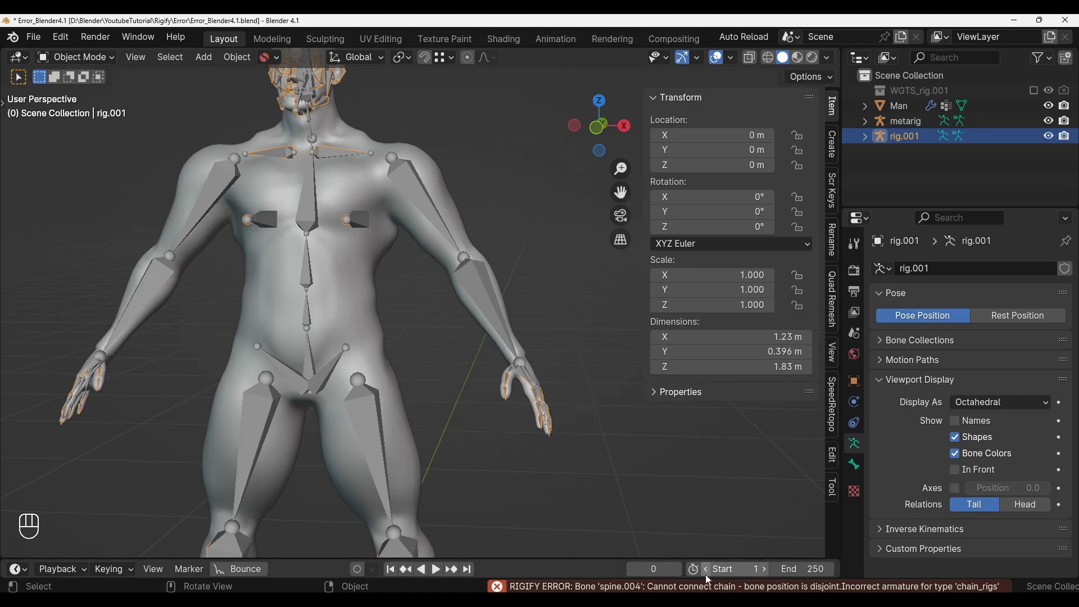
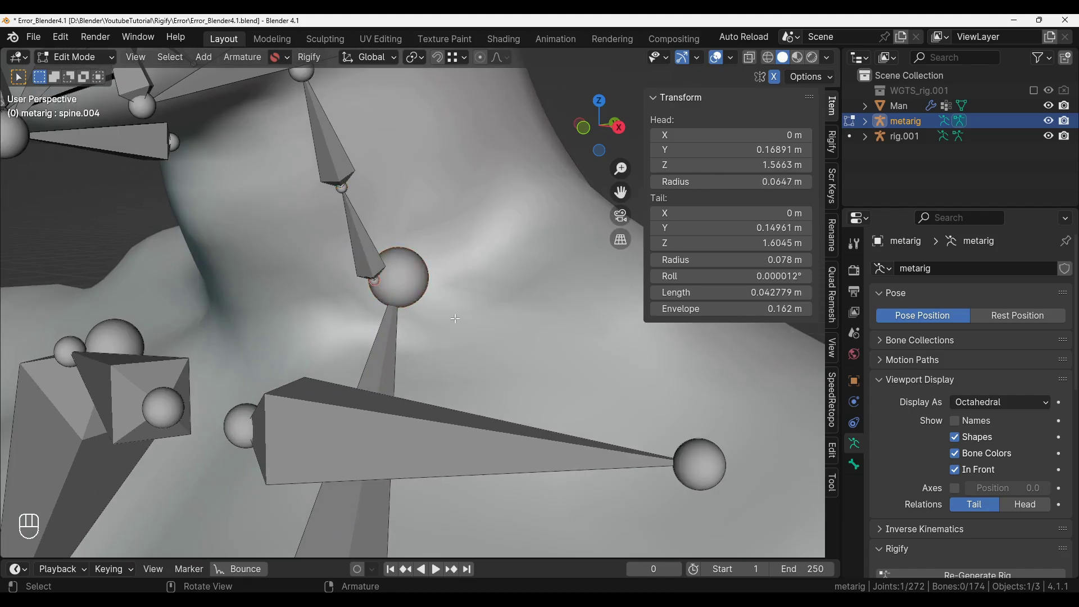
Snap spine.003's tail onto the 3D cursor at spine.004's head to reconnect the spine chain.
key(shift+s)
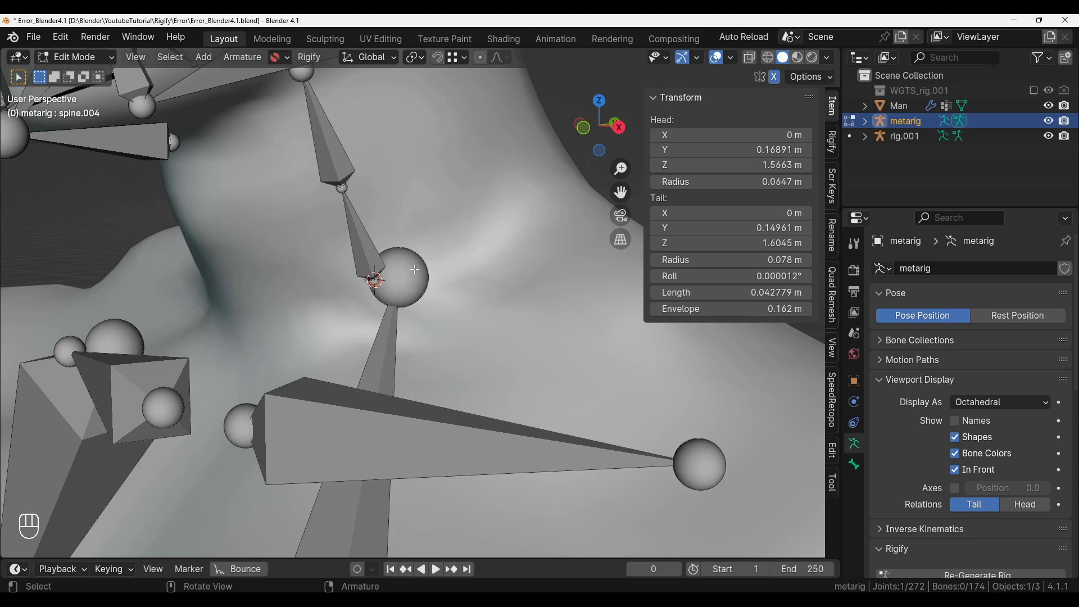
key(shift+s)
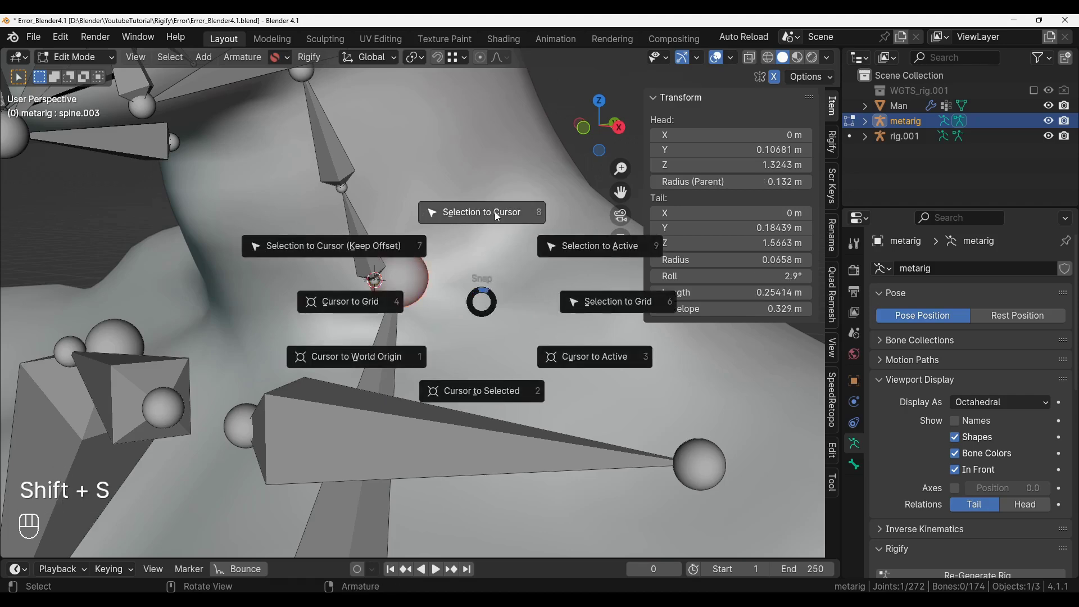
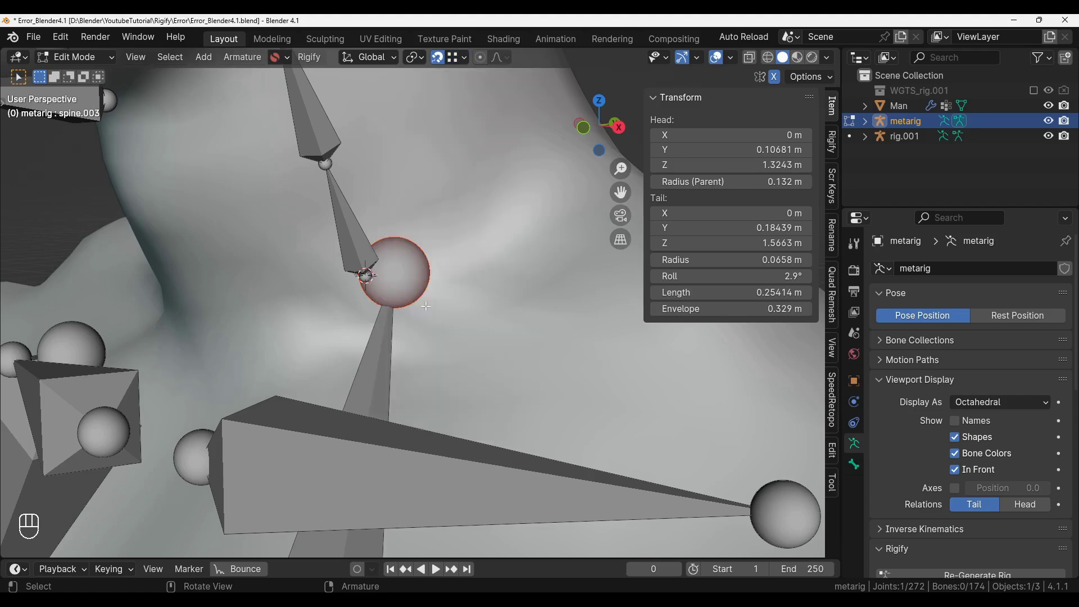
key(g)
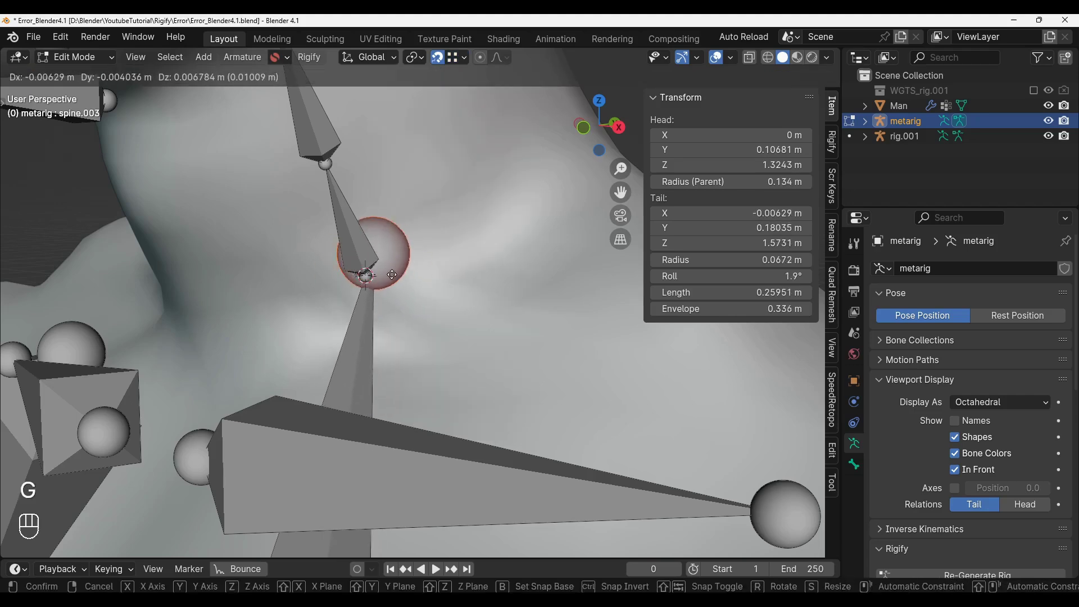
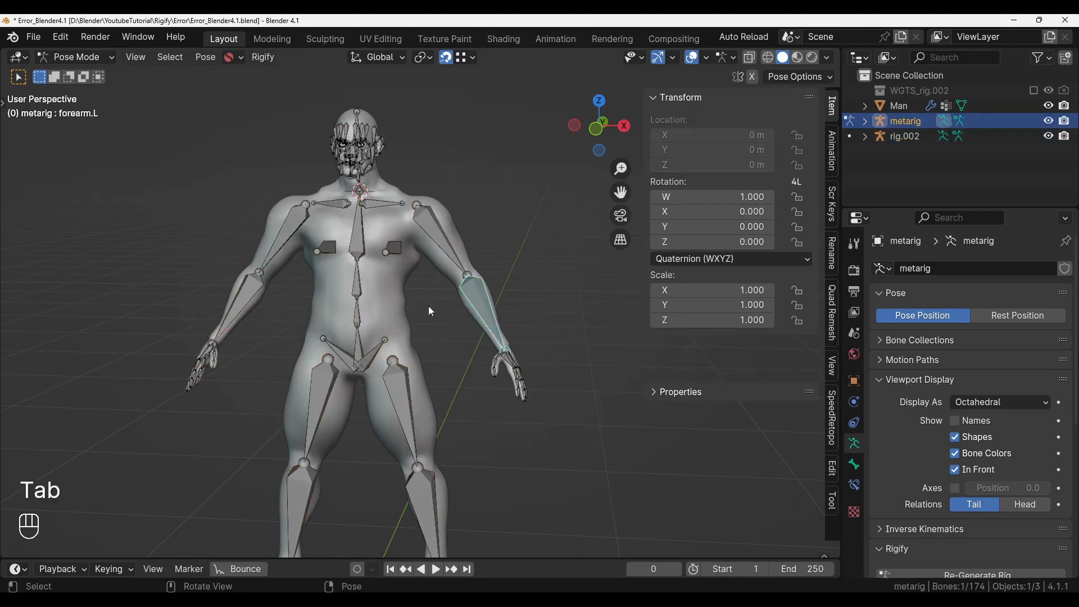
Select upper_arm.L, review its bone settings and begin moving the left arm bones.
click(448, 183)
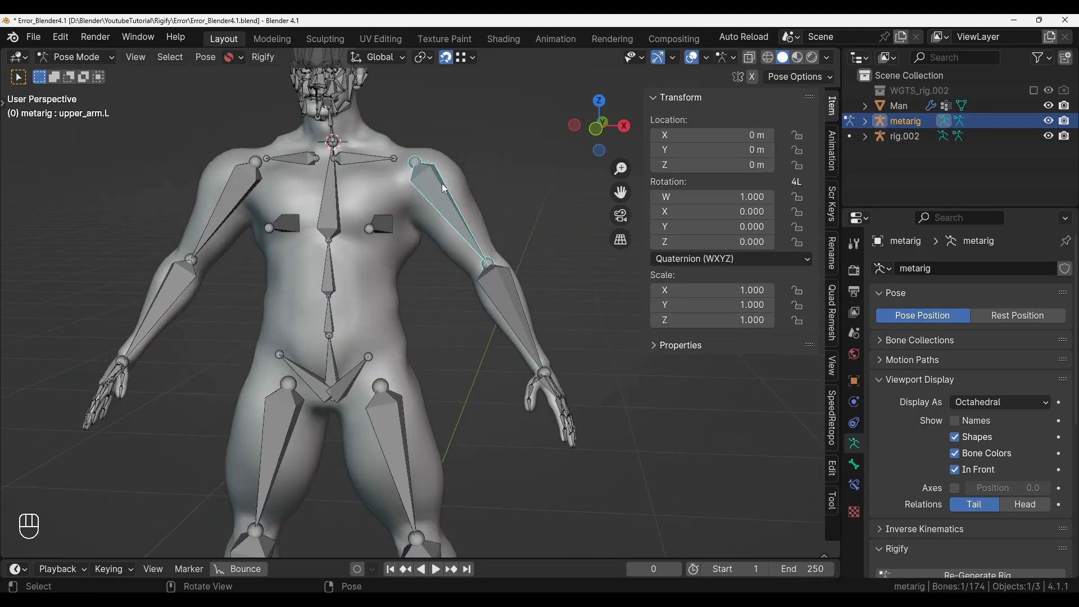
click(854, 460)
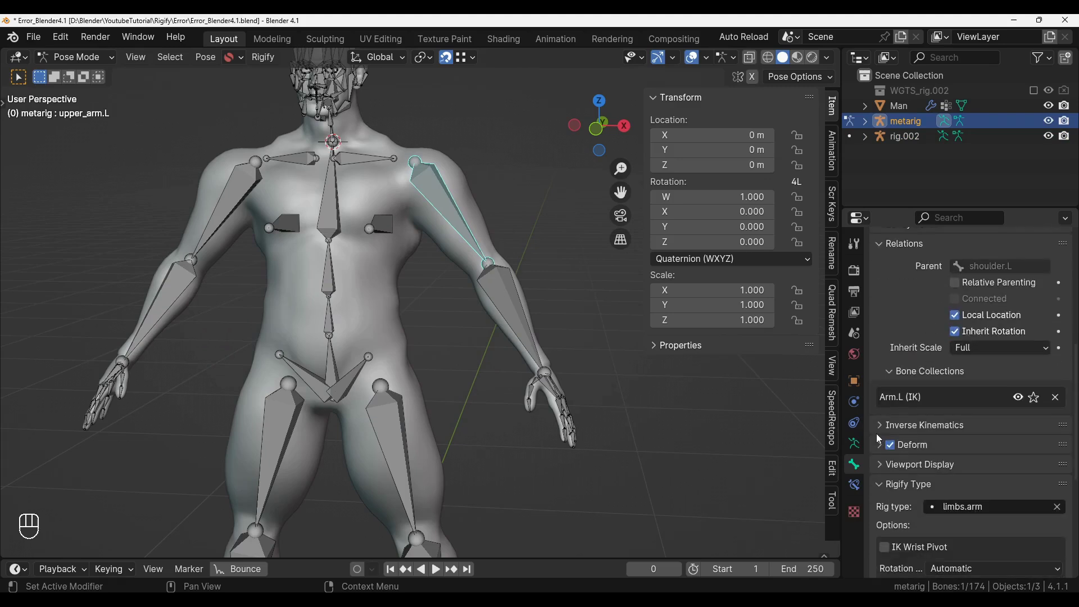
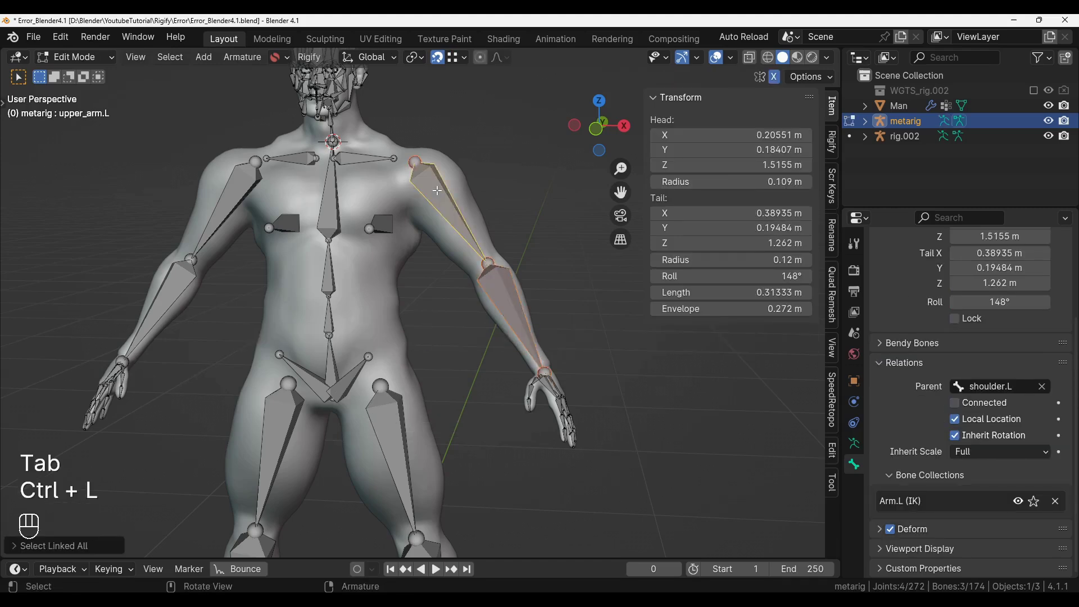
key(g)
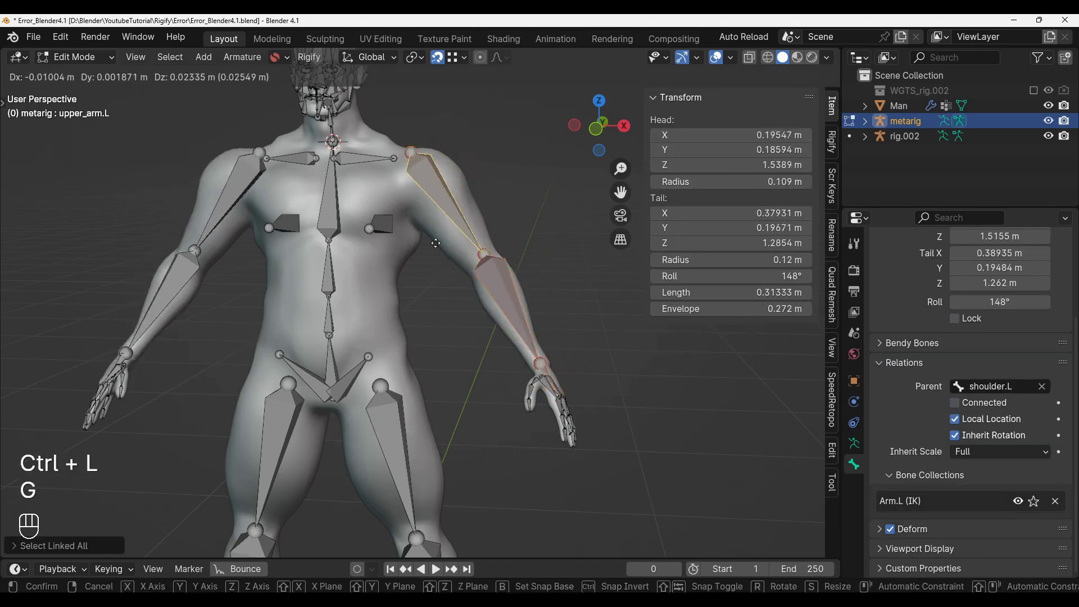
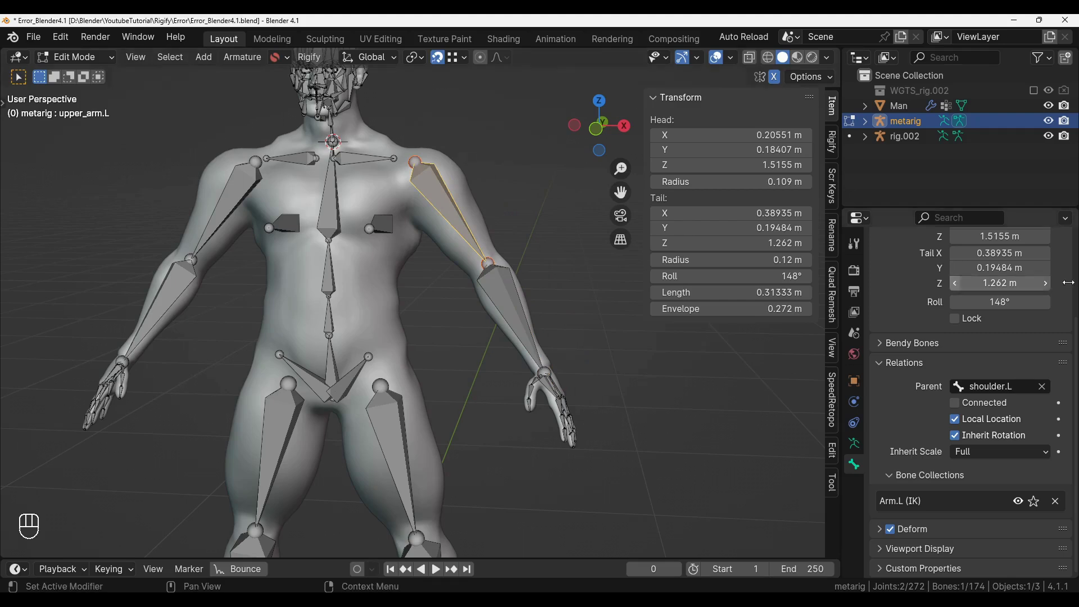
Check forearm.L in Pose Mode and return the metarig to Object Mode.
key(Tab)
click(526, 289)
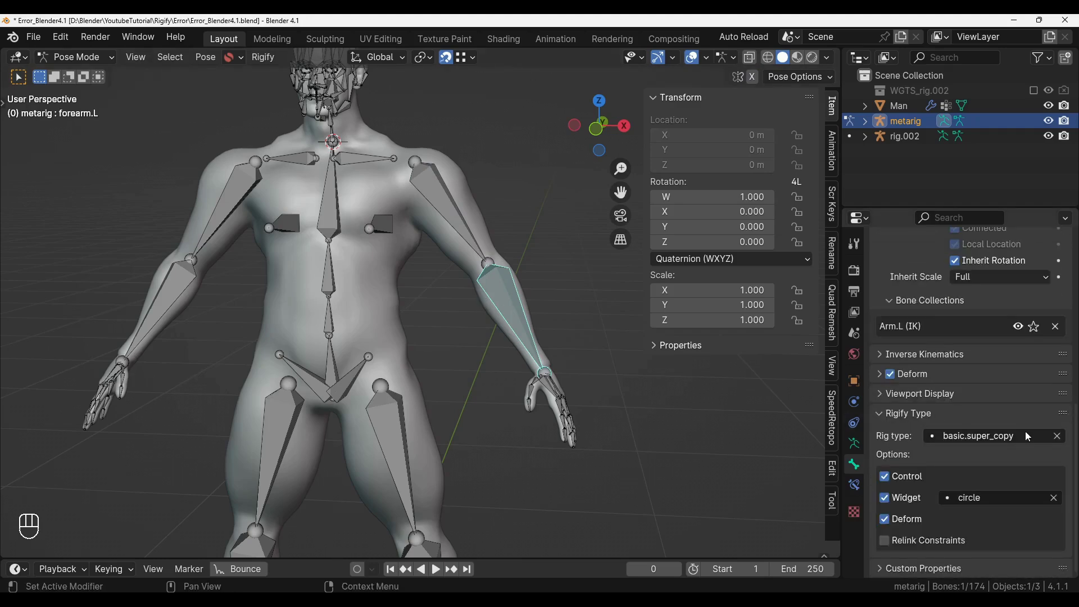
key(Tab)
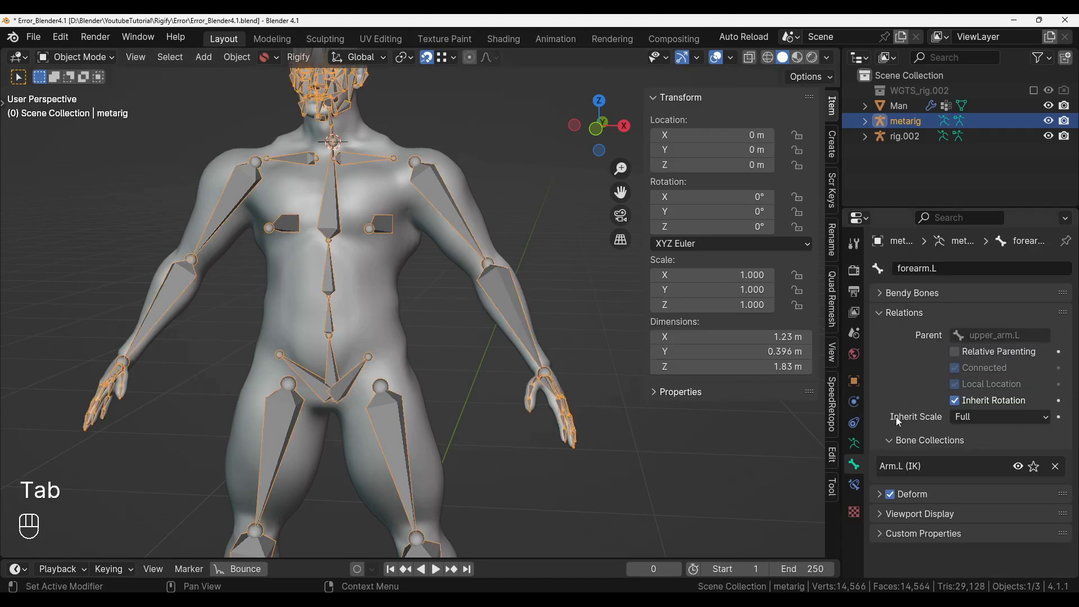
click(944, 389)
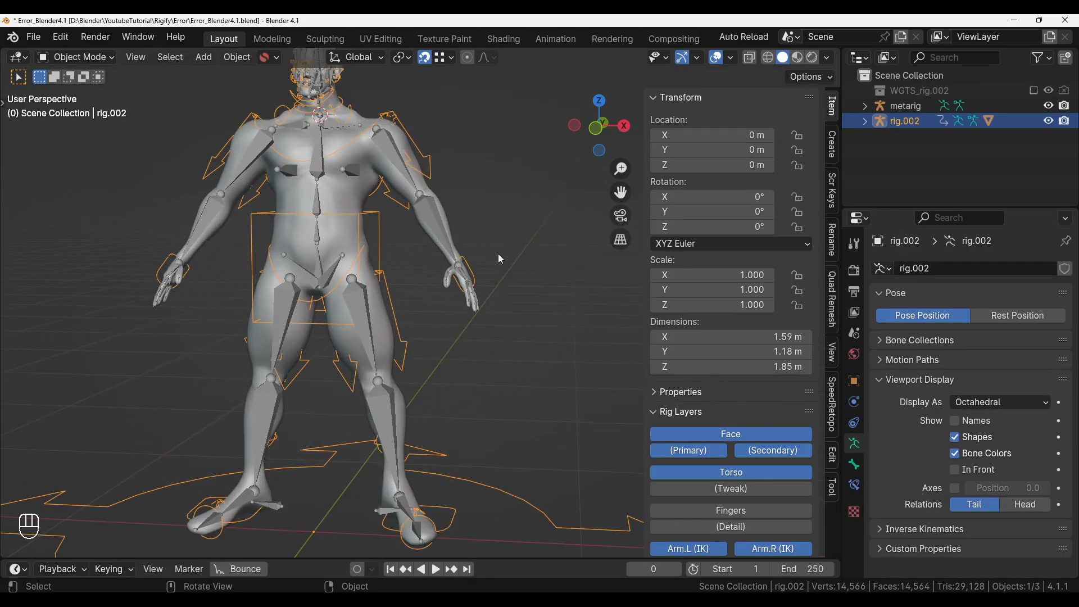
key(Tab)
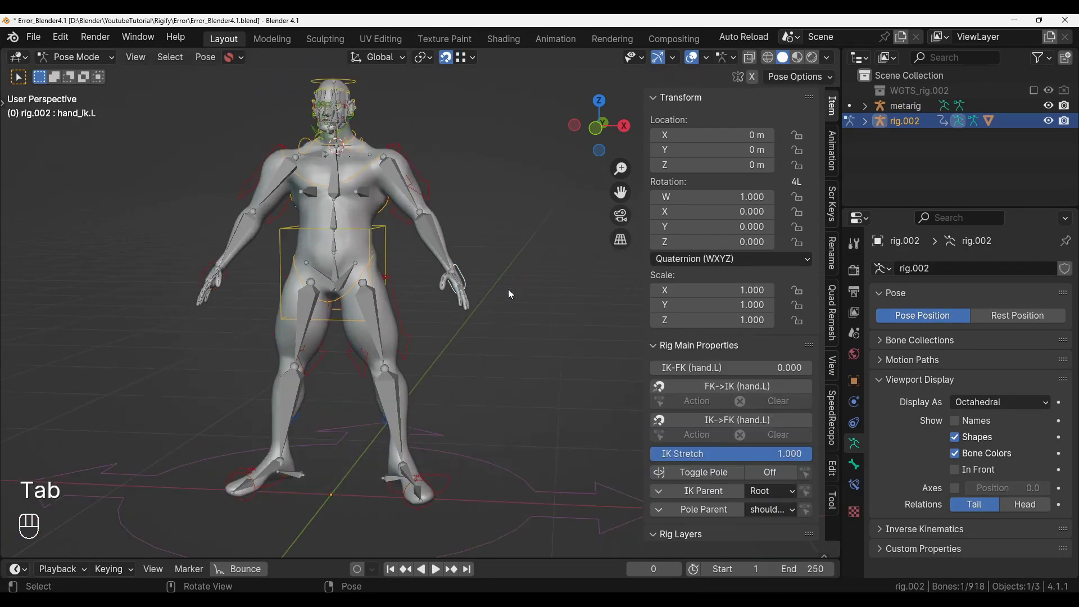
key(g)
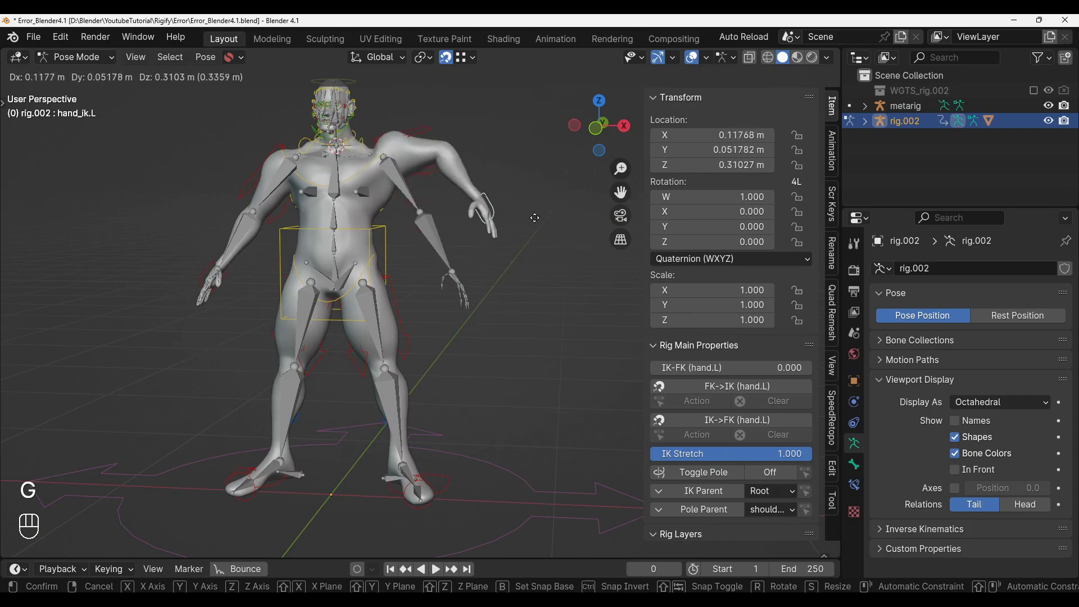
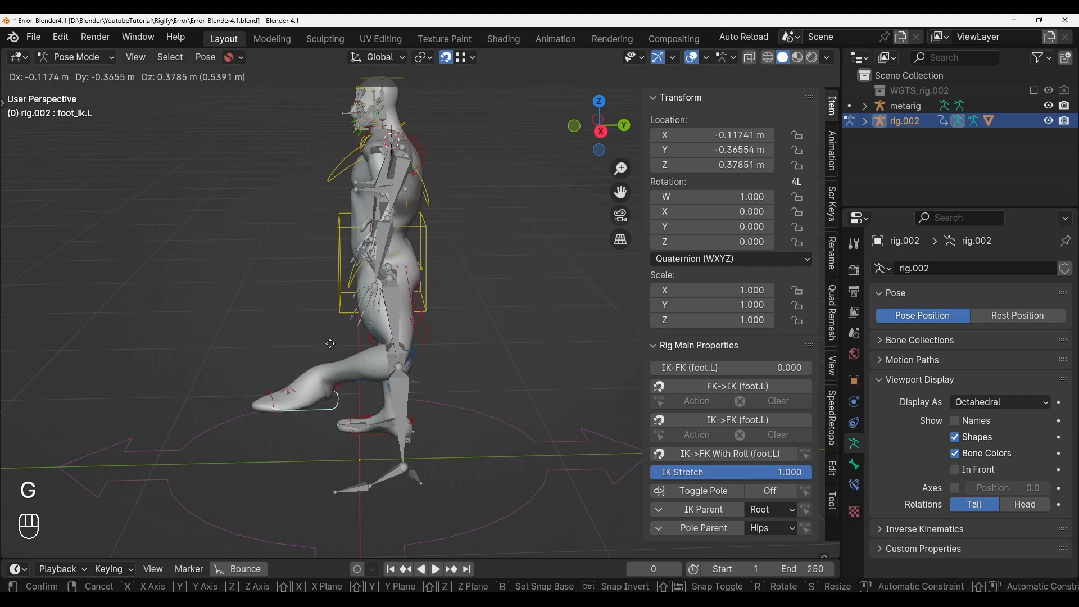
drag(300, 328, 464, 317)
key(ctrl+z)
key(ctrl+z)
key(ctrl+z)
key(ctrl+z)
click(454, 361)
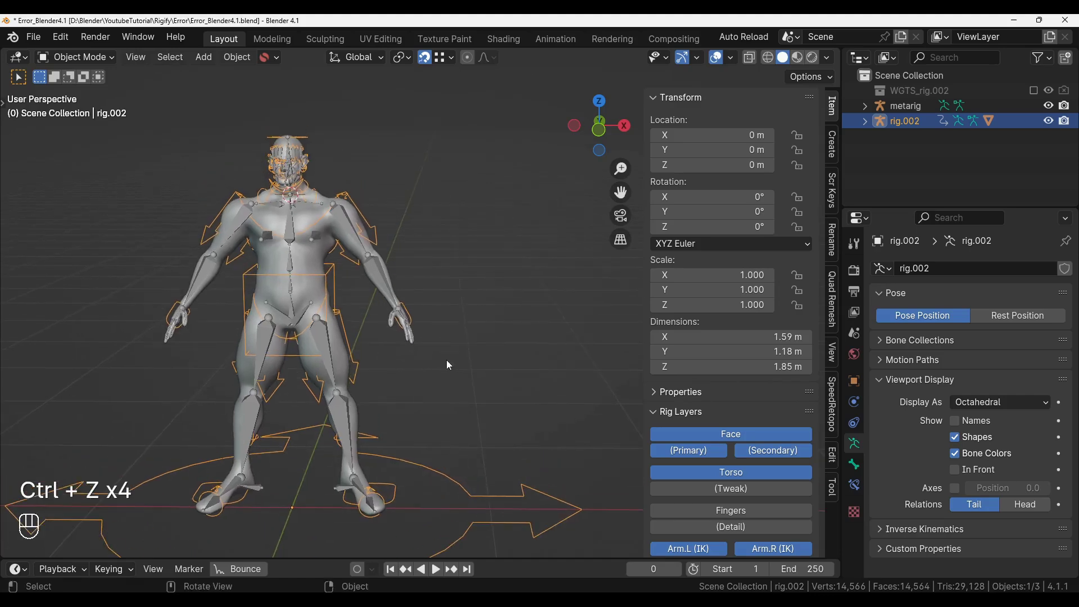
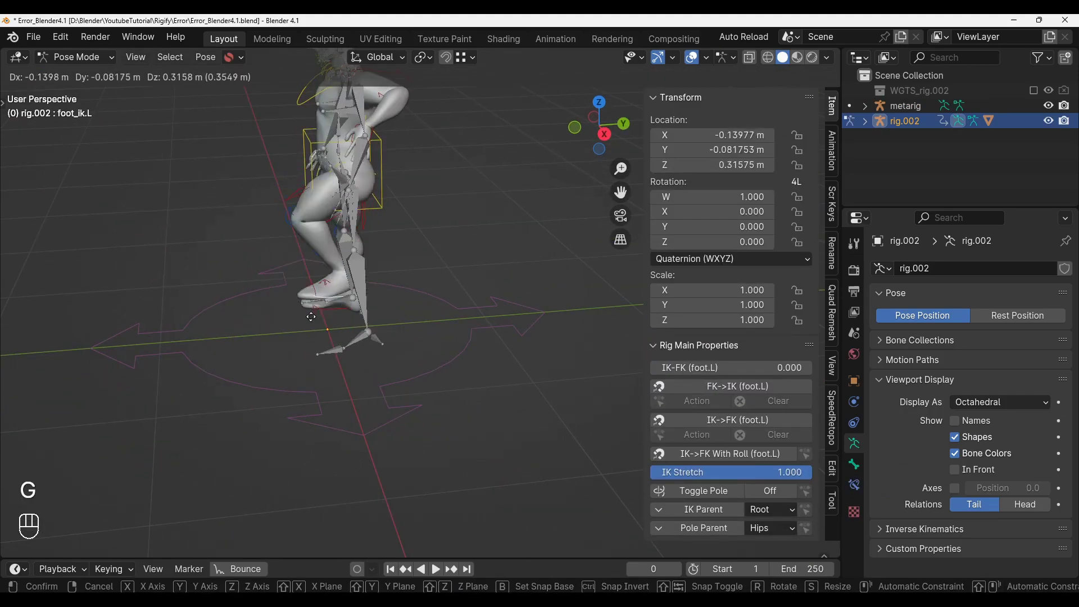
click(276, 326)
drag(320, 317, 469, 311)
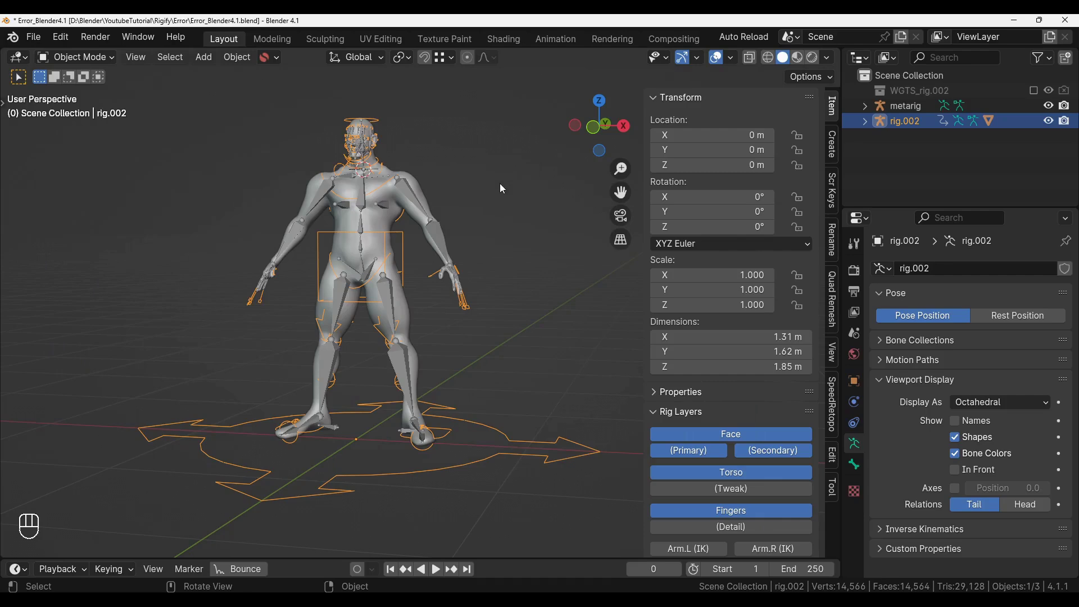
Enter Pose Mode on rig.002 and test-curl the left finger master controls.
key(Tab)
drag(491, 287, 420, 301)
click(420, 301)
click(405, 314)
middle_click(402, 303)
click(1050, 107)
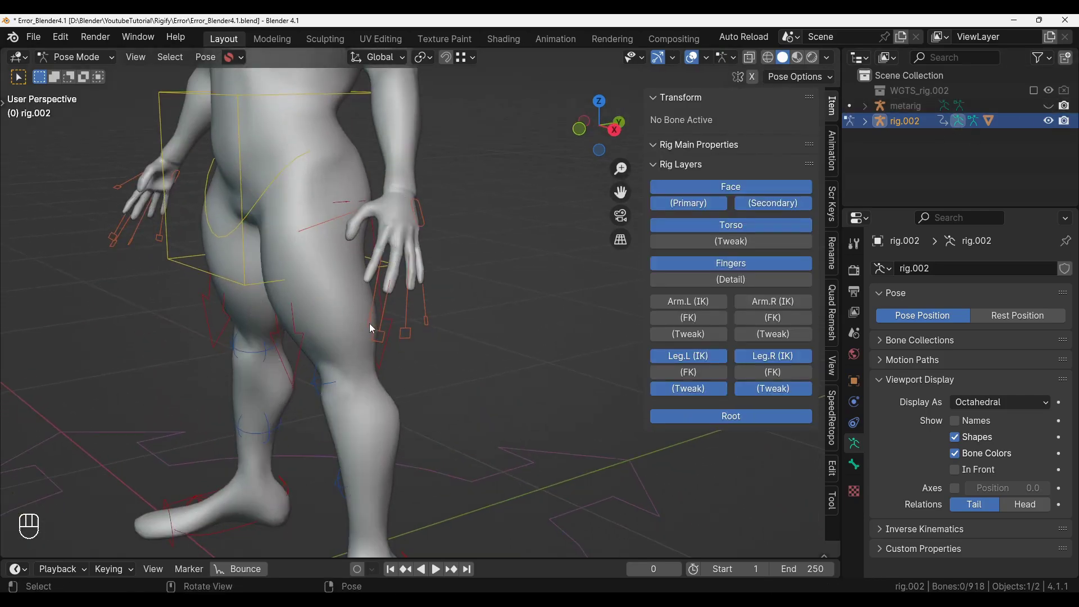
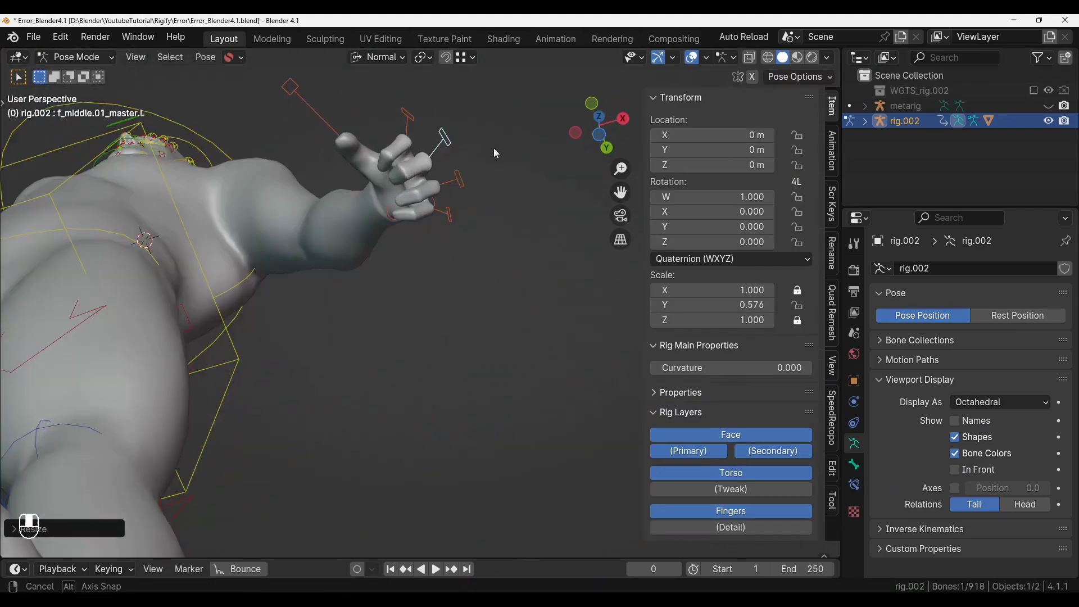
Re-enter Pose Mode and select the left hand FK control to pose the arm.
middle_click(479, 298)
key(Tab)
click(421, 264)
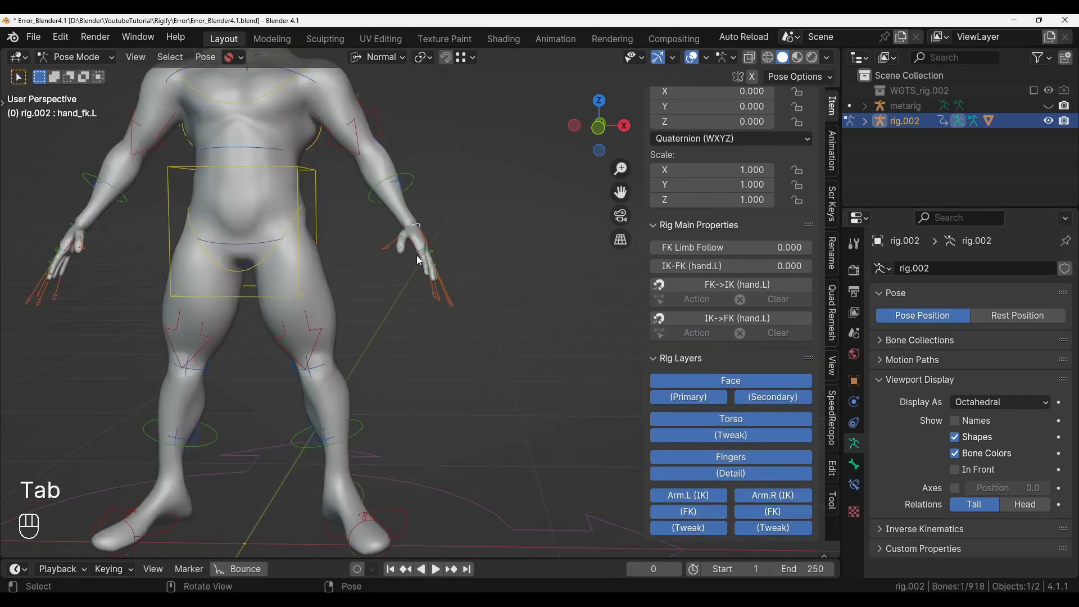
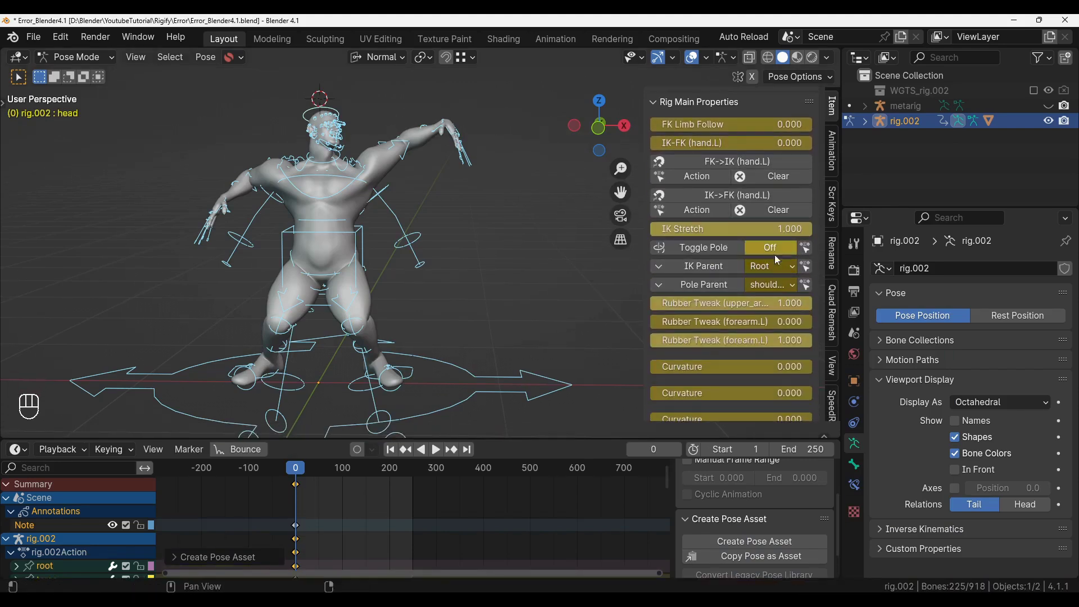
Close the Info Log and delete the existing pose keyframes.
click(770, 257)
click(770, 257)
drag(774, 268, 704, 271)
drag(759, 287, 633, 288)
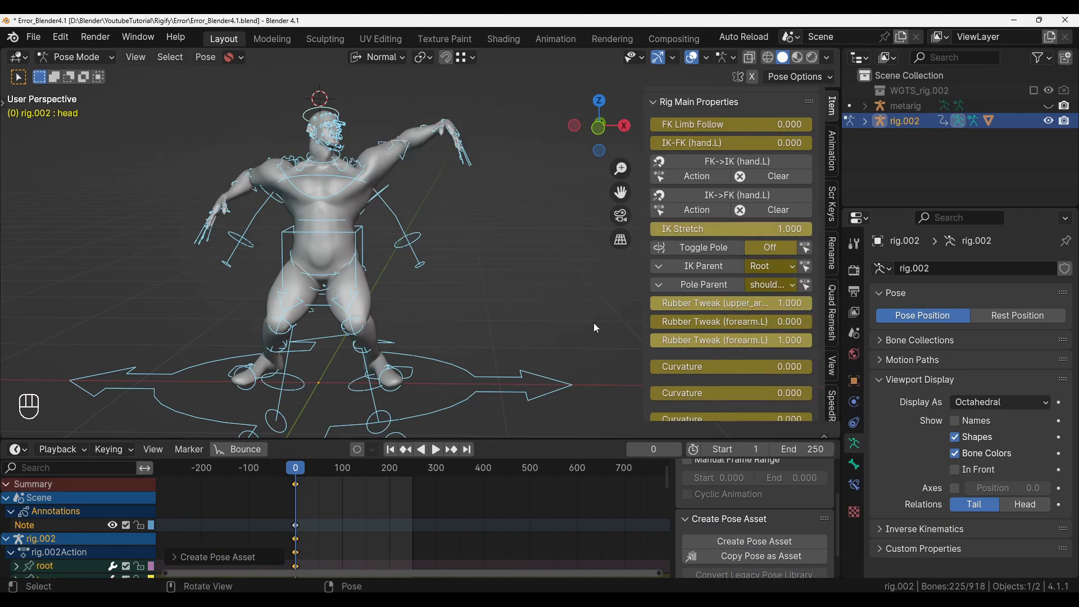
key(x)
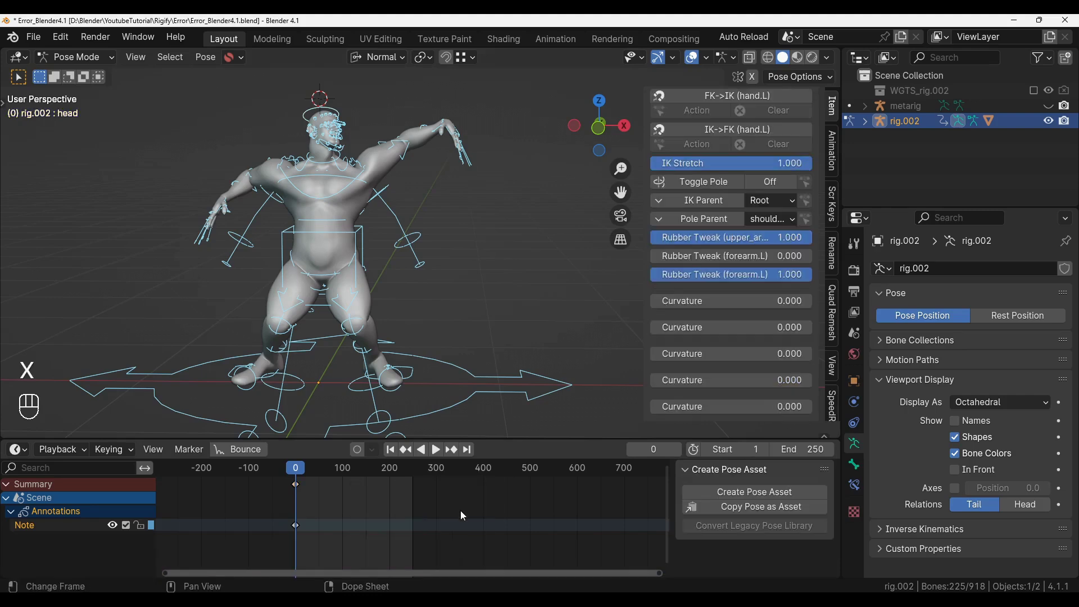
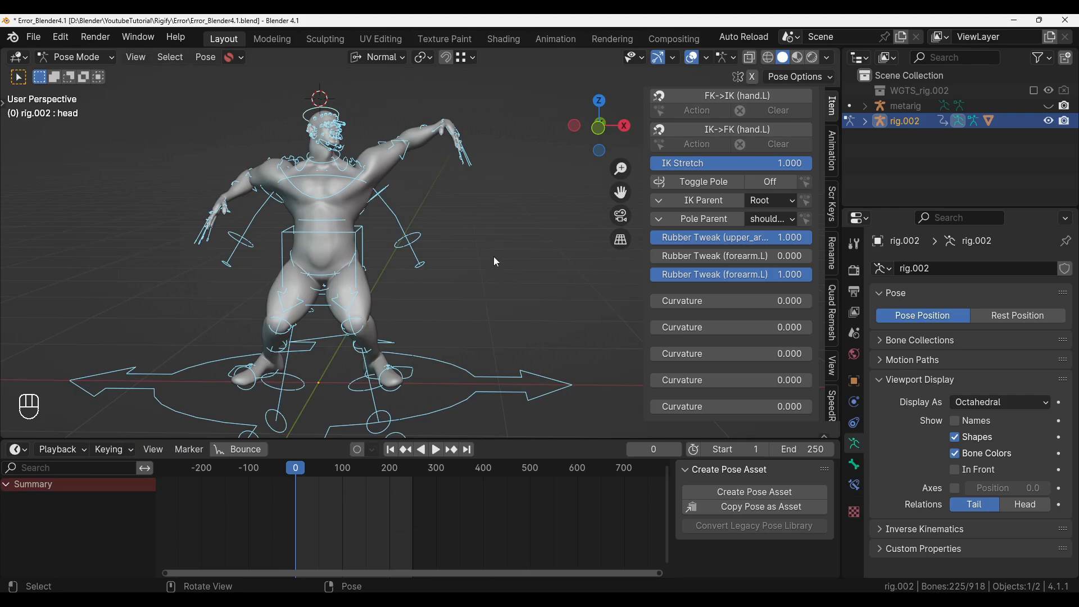
Keyframe all bones, store the pose via Create Pose Asset, and return to Object Mode.
key(i)
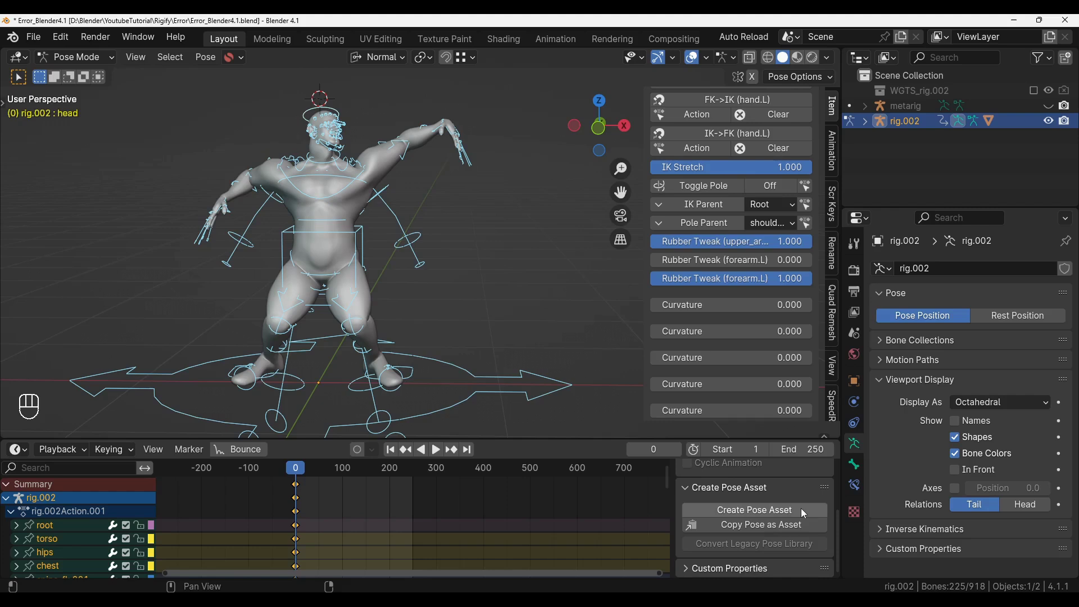
click(805, 511)
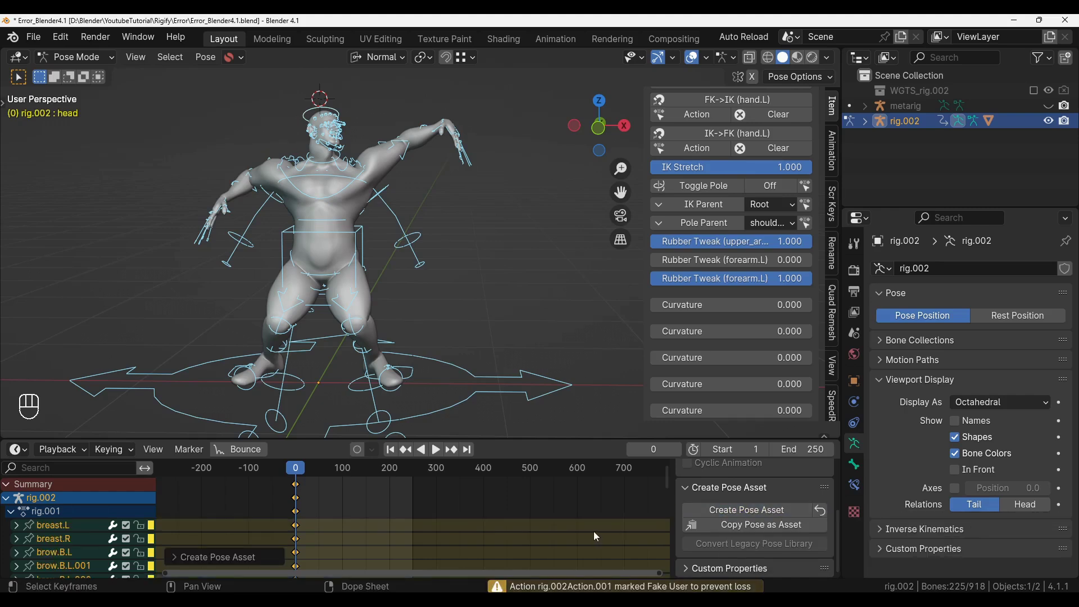
key(Tab)
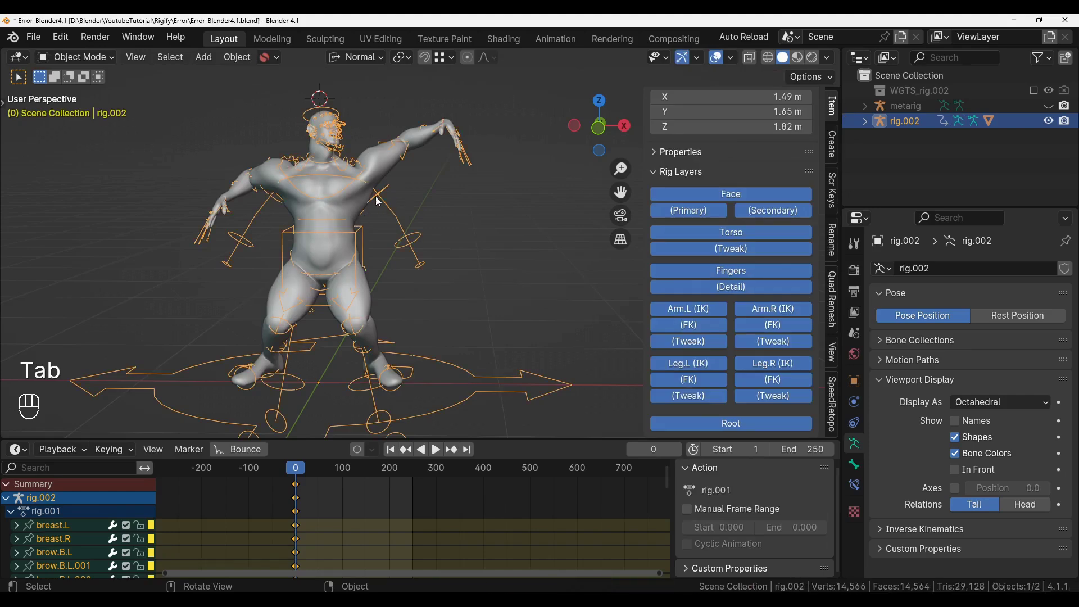
Select the metarig and re-generate rig.002 successfully from it.
click(1053, 107)
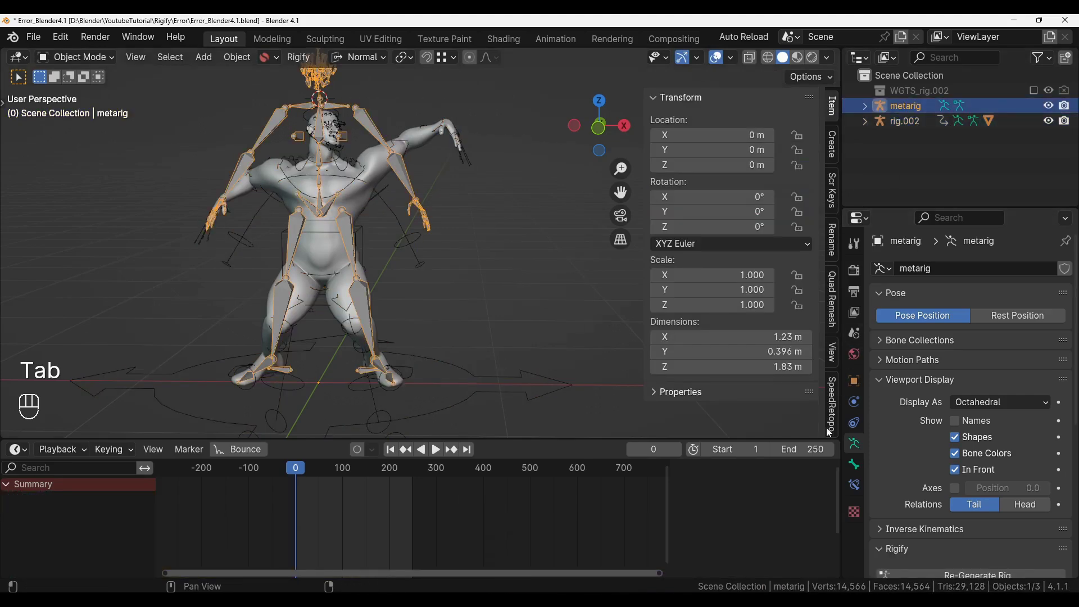
drag(964, 421, 484, 252)
drag(432, 257, 168, 438)
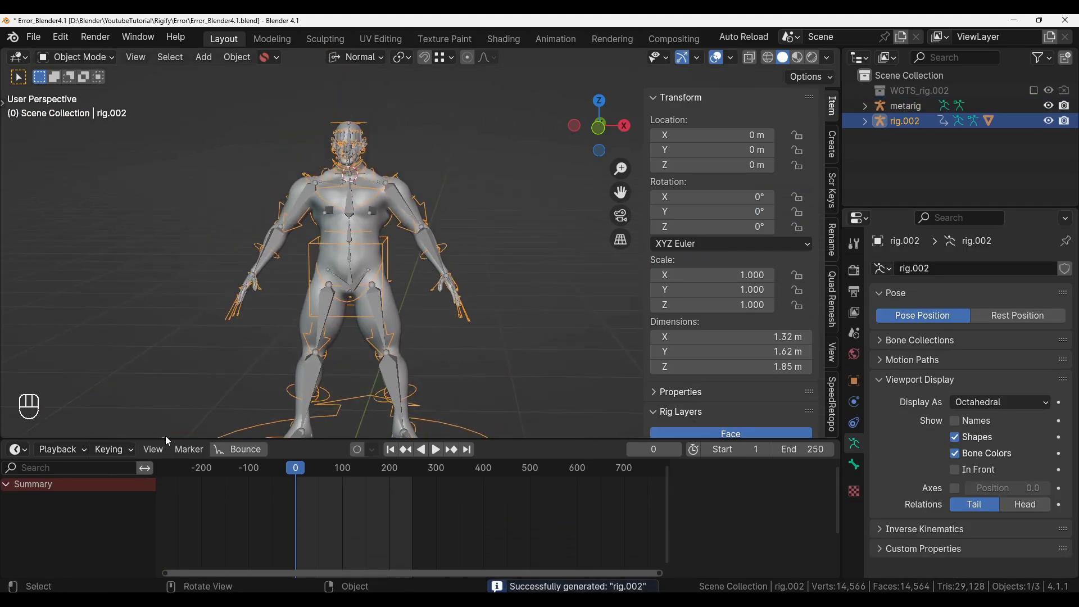
Switch rig.002 into Pose Mode to confirm the posed arms survived regeneration.
key(Tab)
click(249, 506)
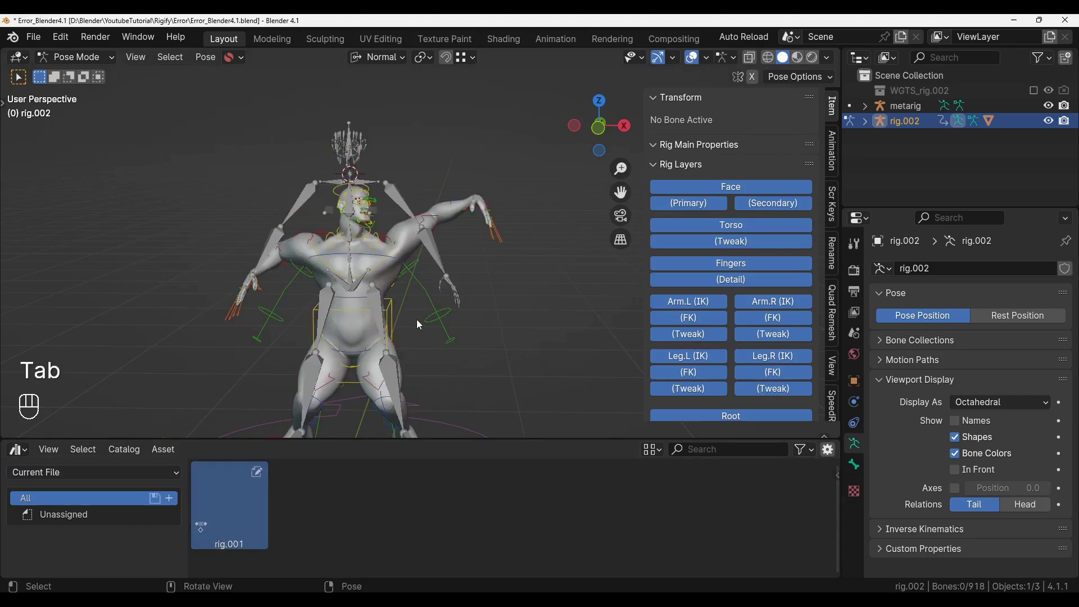